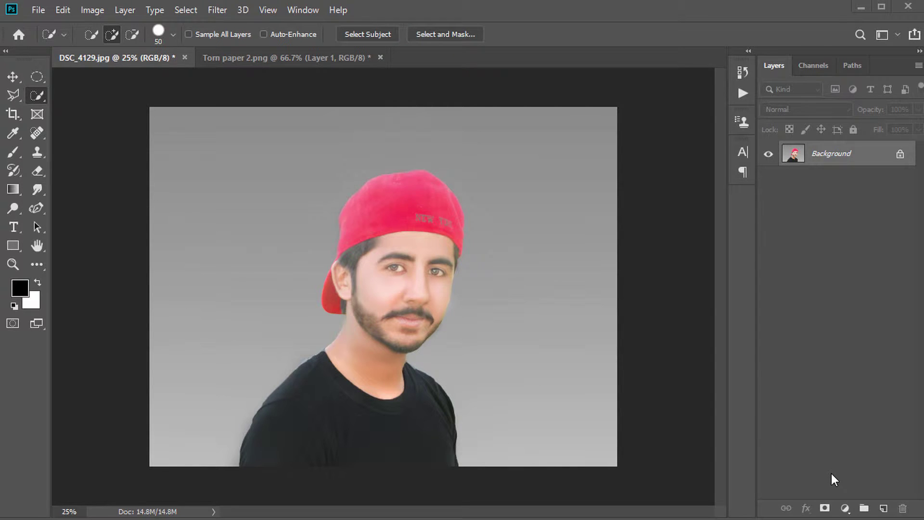
Duplicate the portrait into Layer 1 and place a new empty Layer 2 beneath it
key("ctrl+z")
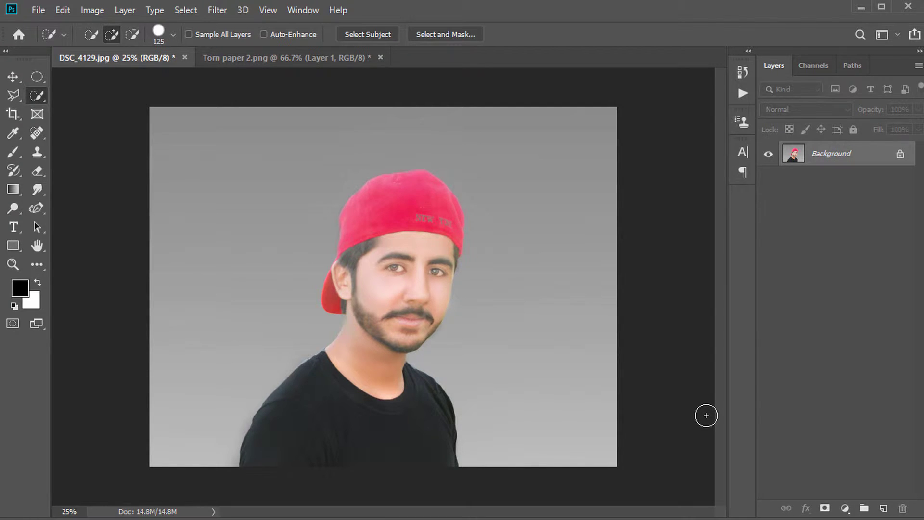
key("ctrl+z")
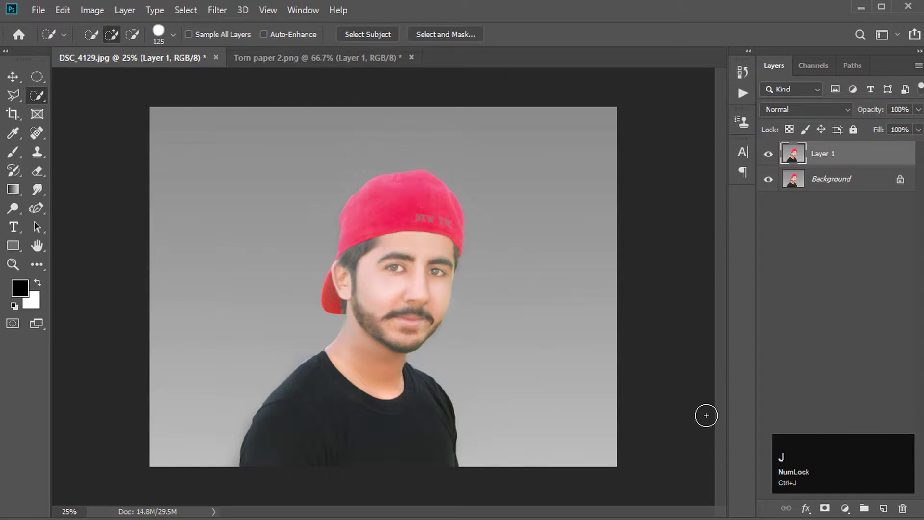
left_click(19, 77)
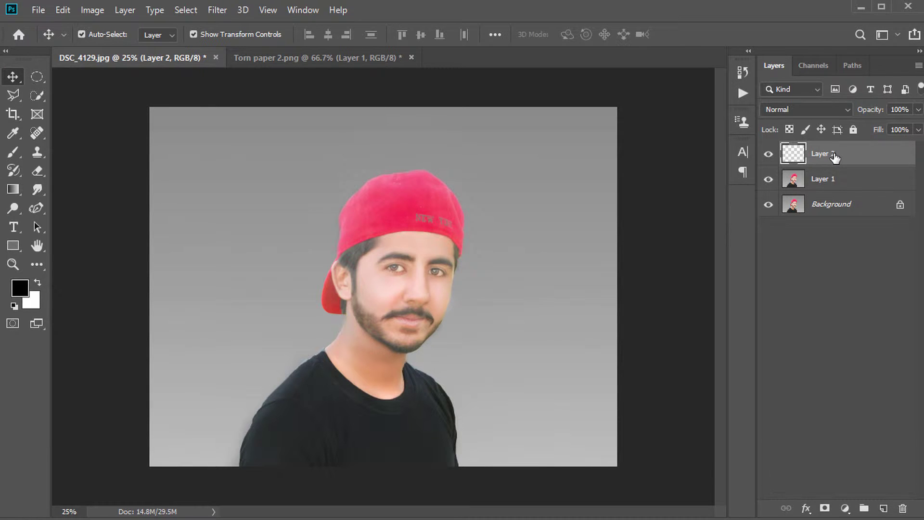
left_click_drag(836, 155, 821, 158)
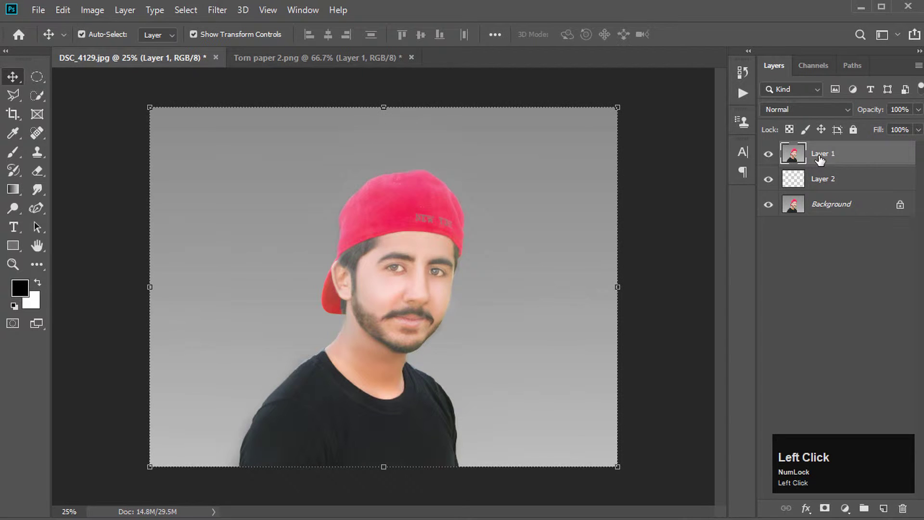
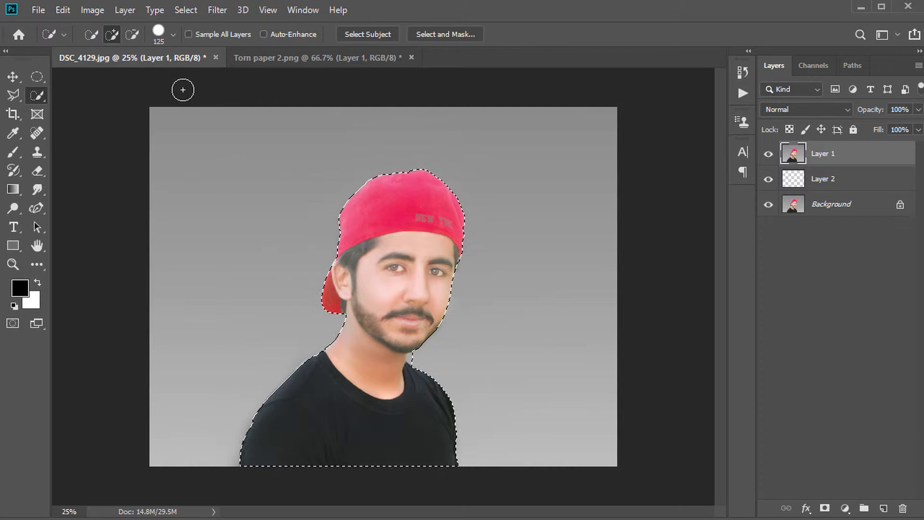
Shrink the brush and subtract stray areas to refine the selection around the man
key("[")
type("[[[[")
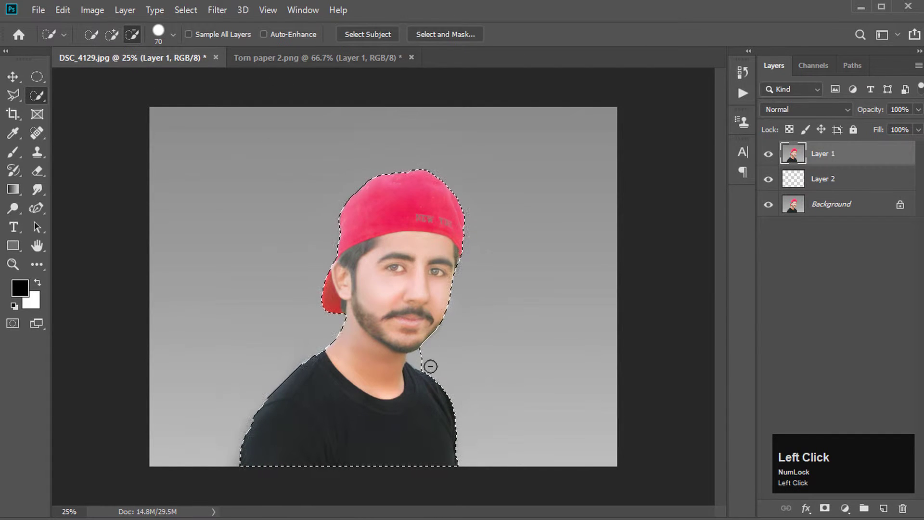
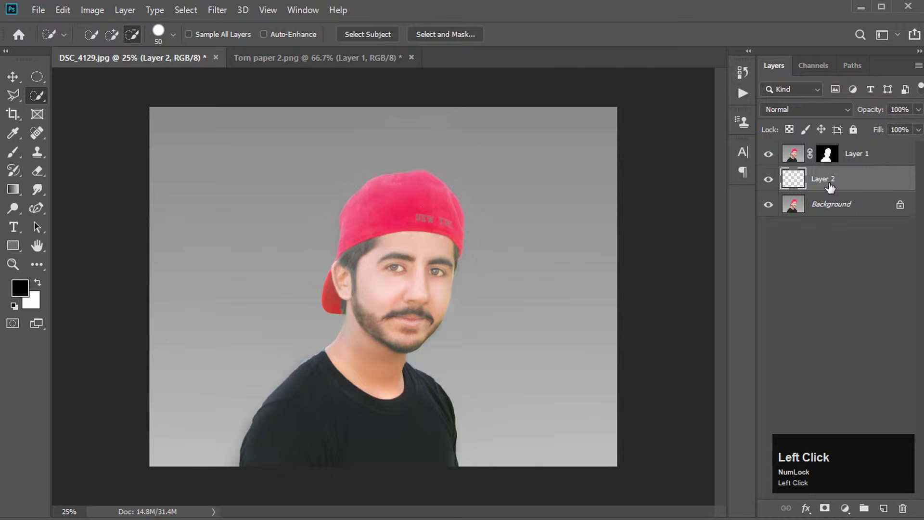
Fill the backing layer white and carry the portrait into the Torn paper 2.png document
key("ctrl+Delete")
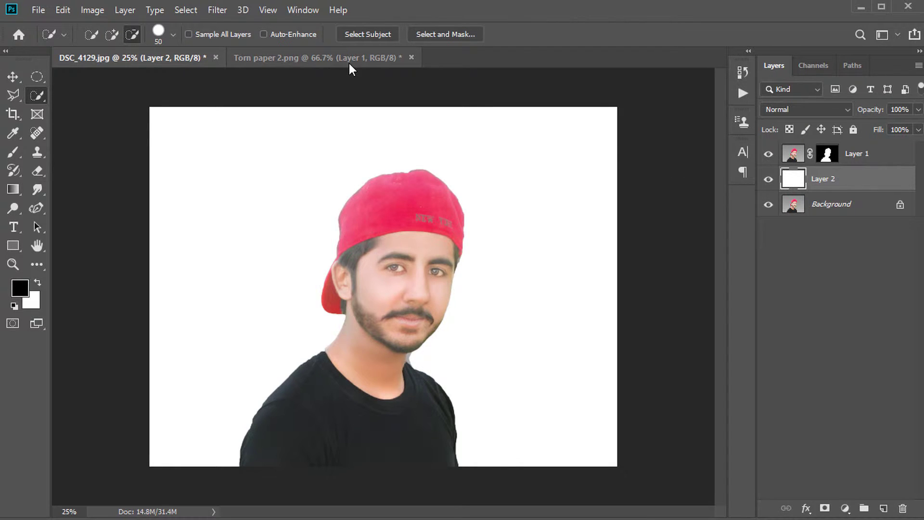
left_click(11, 85)
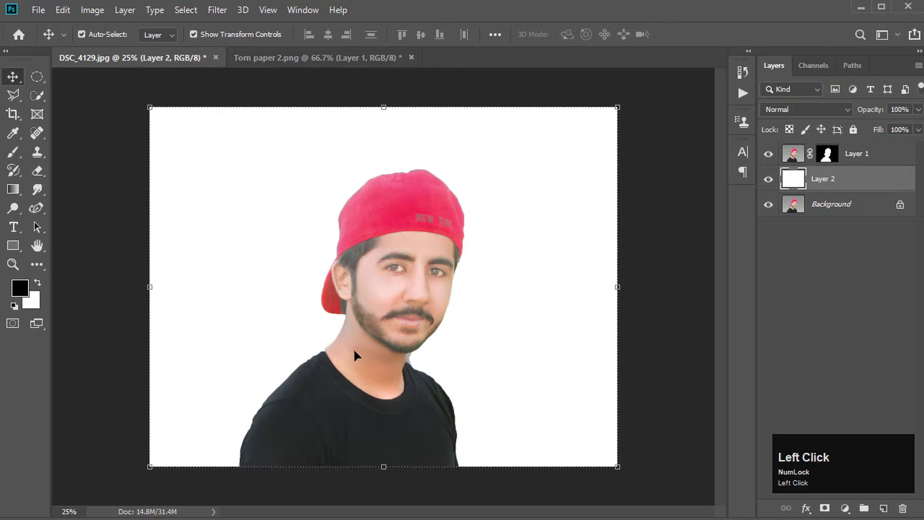
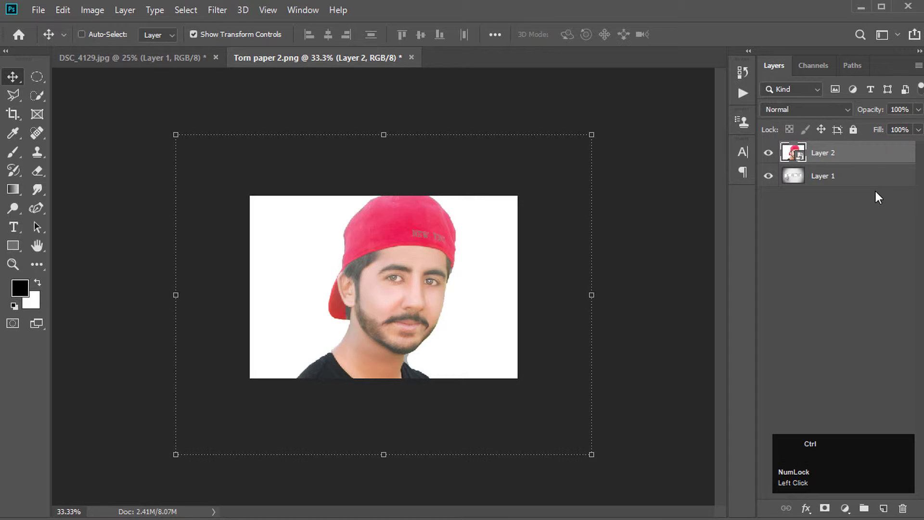
Duplicate the portrait to the bottom of the stack and mask the torn strip out of Layer 2
key("ctrl+j")
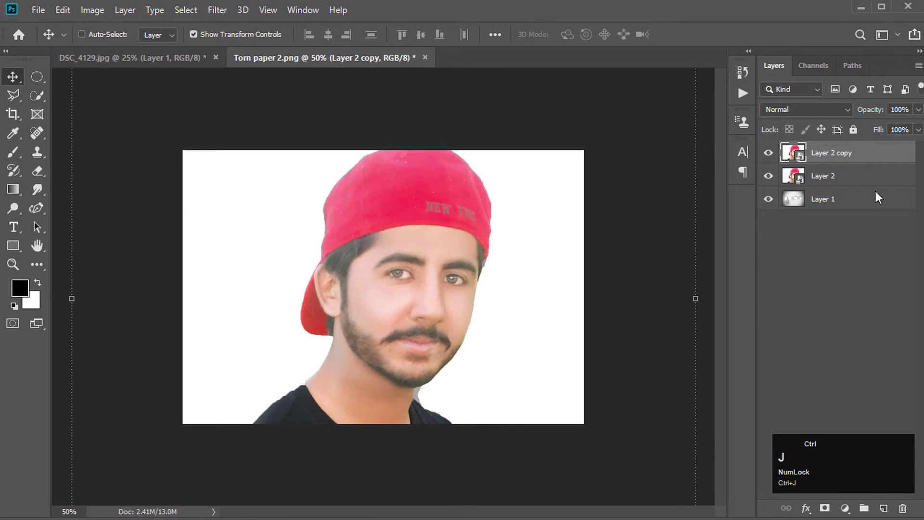
left_click_drag(859, 156, 822, 167)
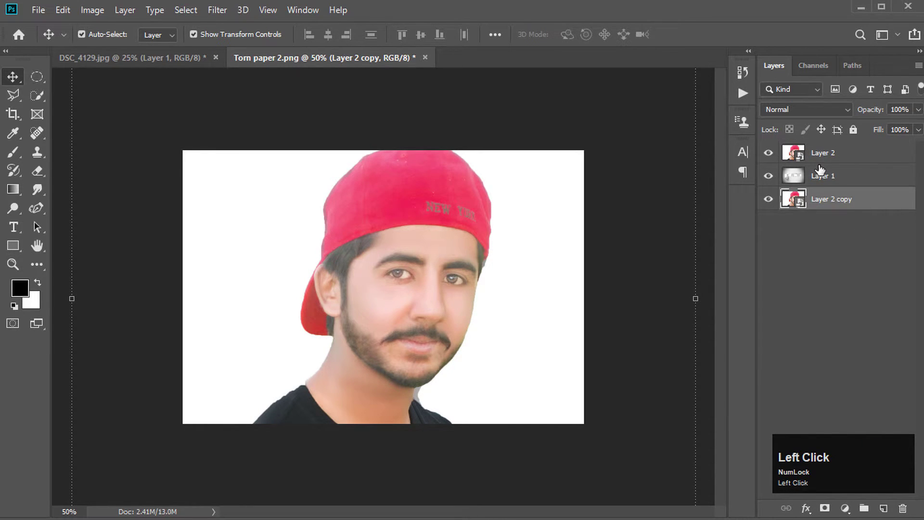
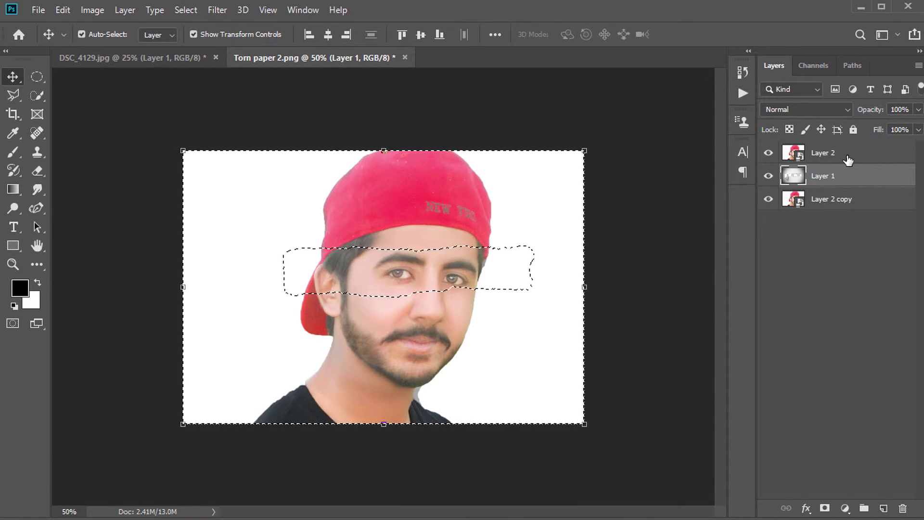
left_click(851, 158)
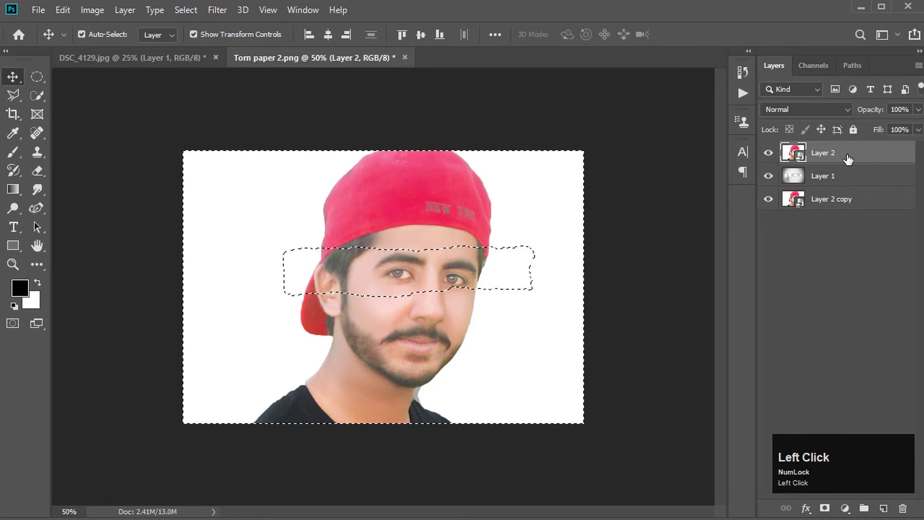
left_click(832, 507)
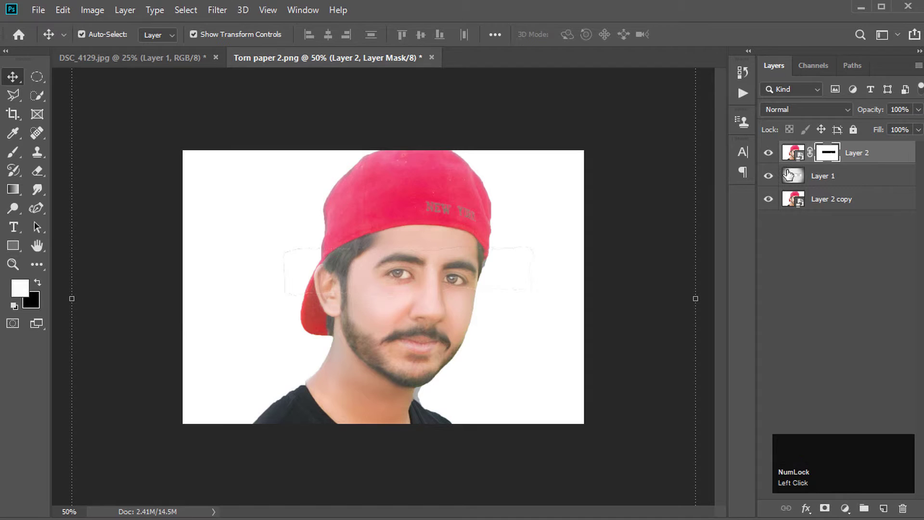
Set Layer 2 to Multiply and give Layer 1's drop shadow a spread of 100
left_click(821, 112)
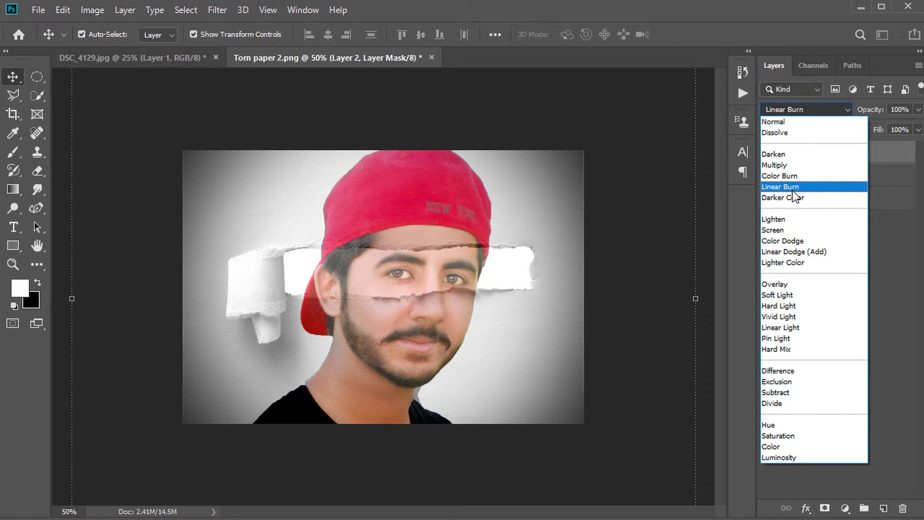
left_click(798, 174)
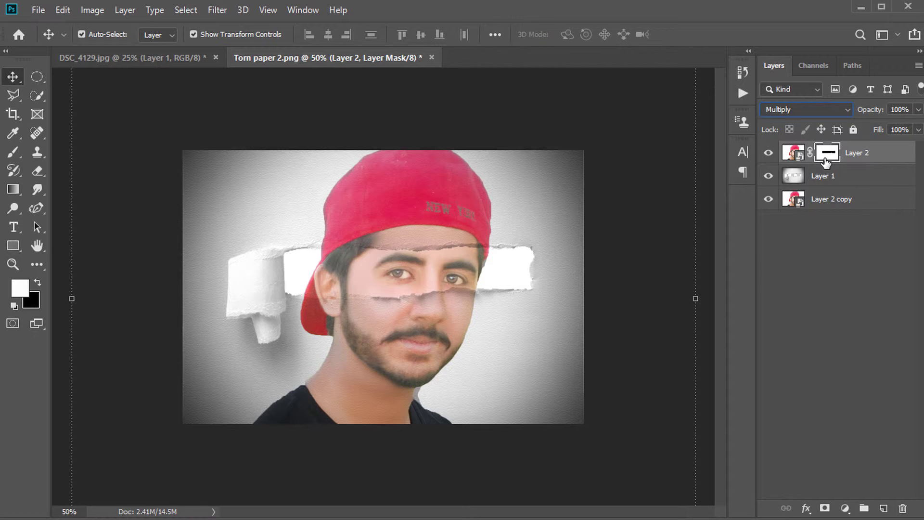
left_click(827, 182)
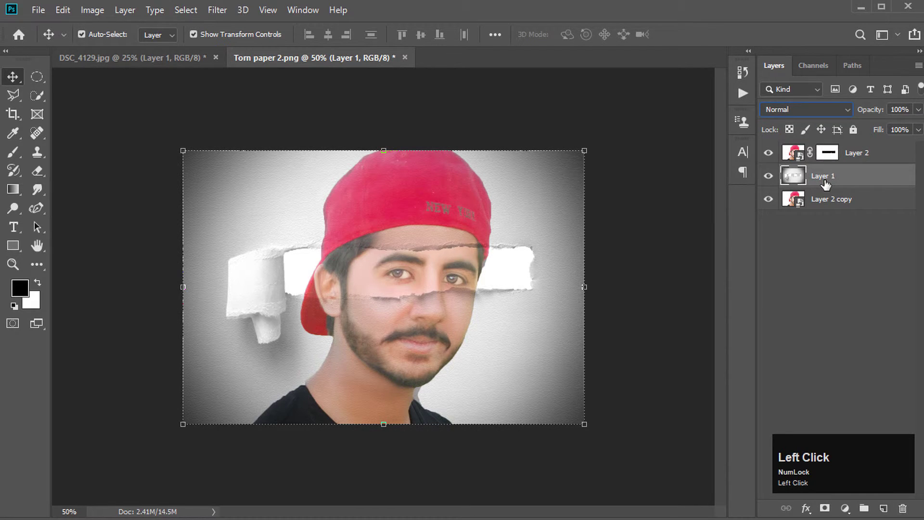
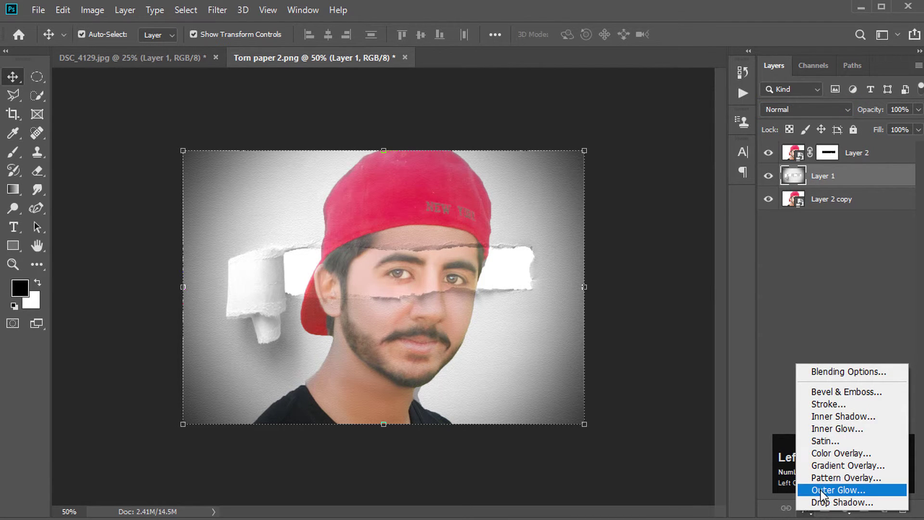
left_click_drag(843, 505, 608, 209)
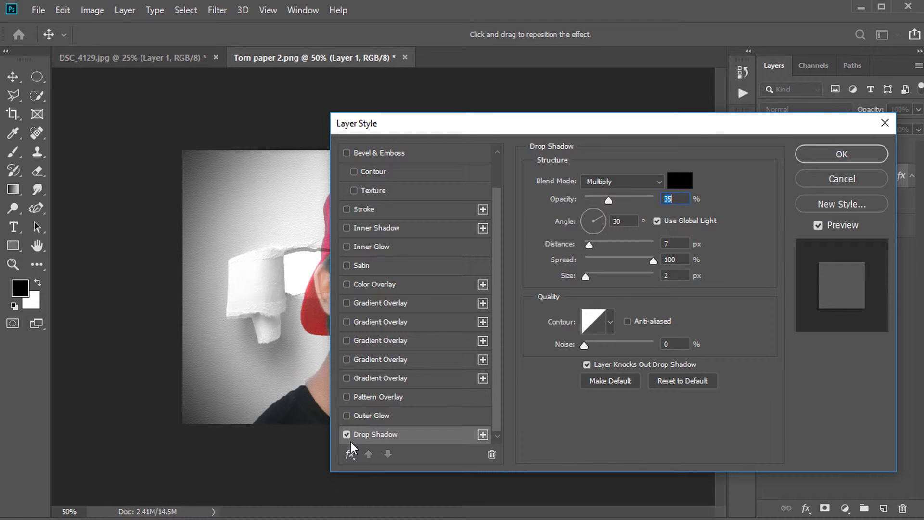
Apply the drop shadow to the torn paper and select the masked top portrait layer
left_click(874, 156)
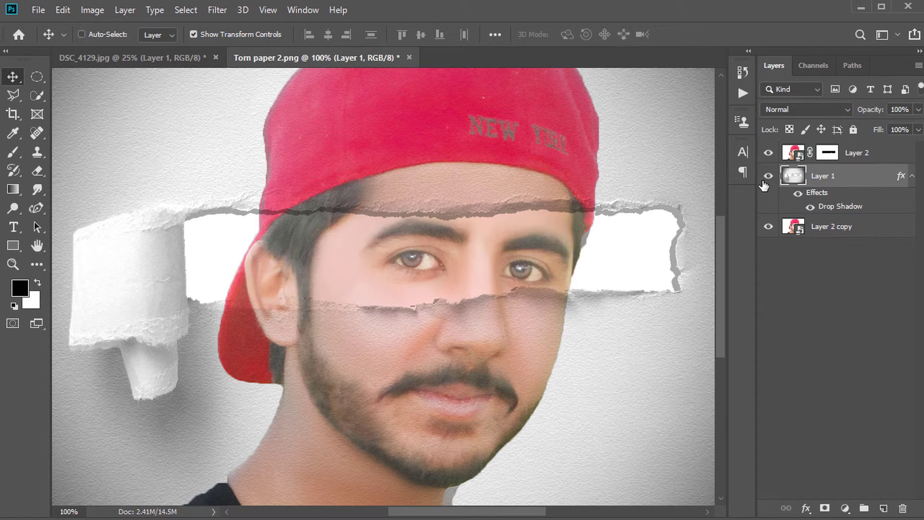
key("ctrl+z")
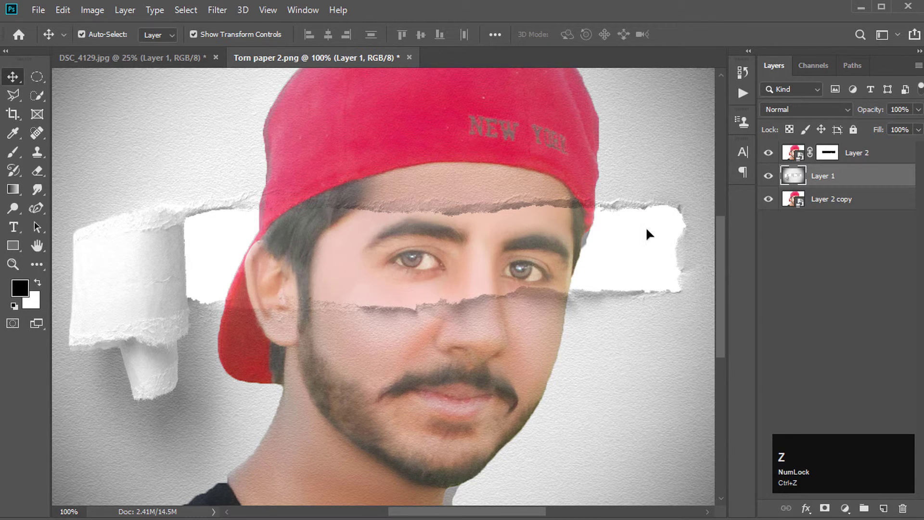
key("ctrl+shift+z")
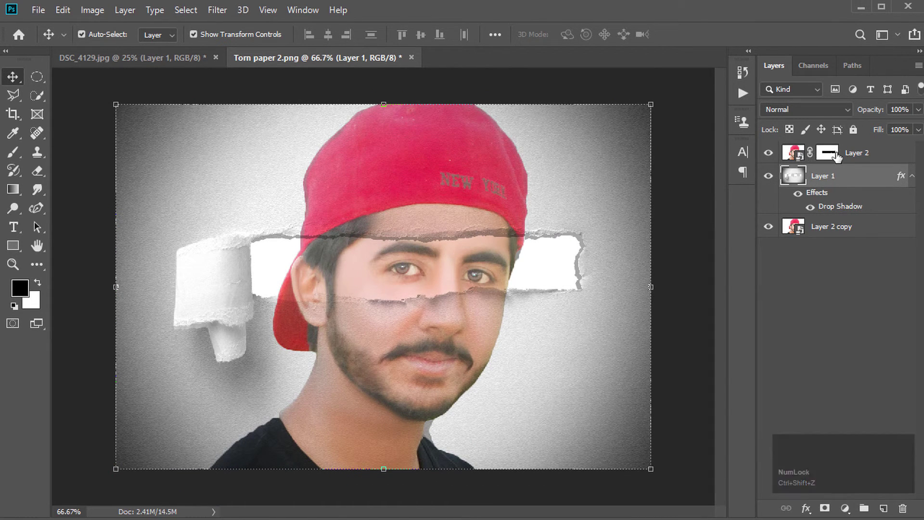
left_click(843, 152)
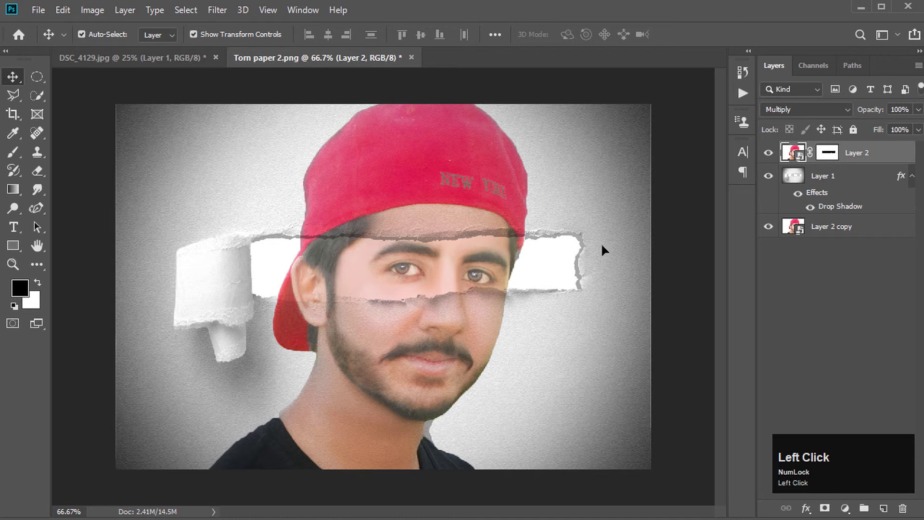
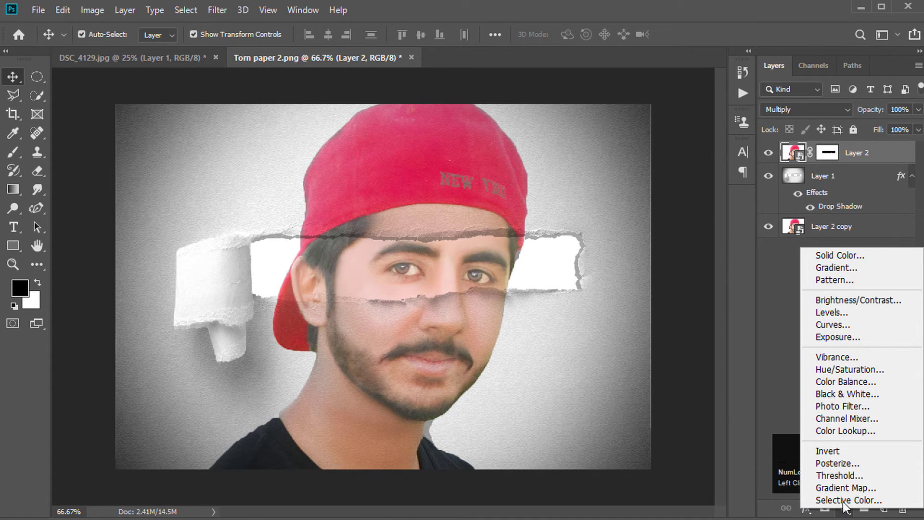
Add a Black & White adjustment clipped to Layer 2 so only the eye strip keeps colour
left_click(846, 407)
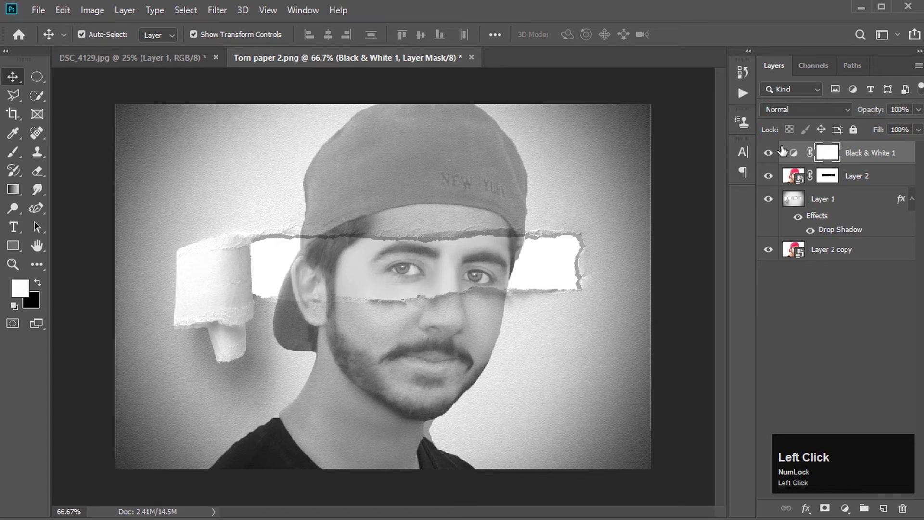
right_click(784, 148)
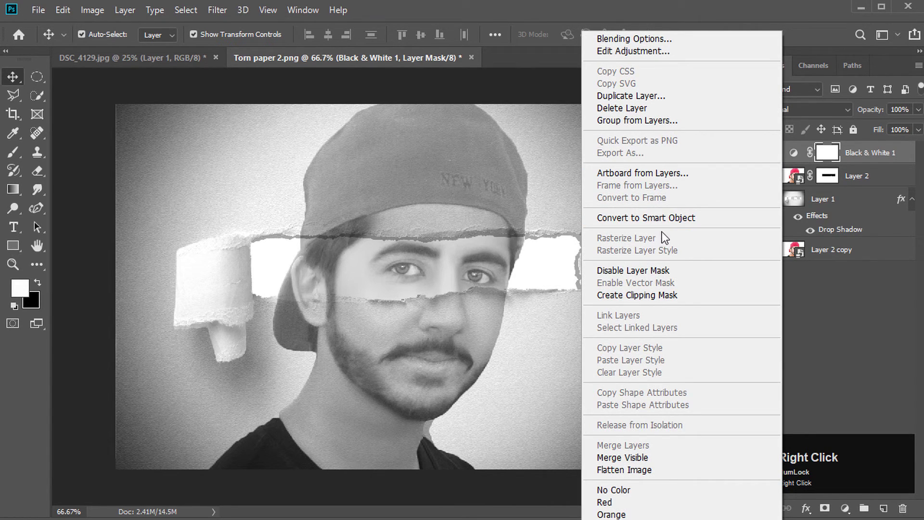
left_click(662, 301)
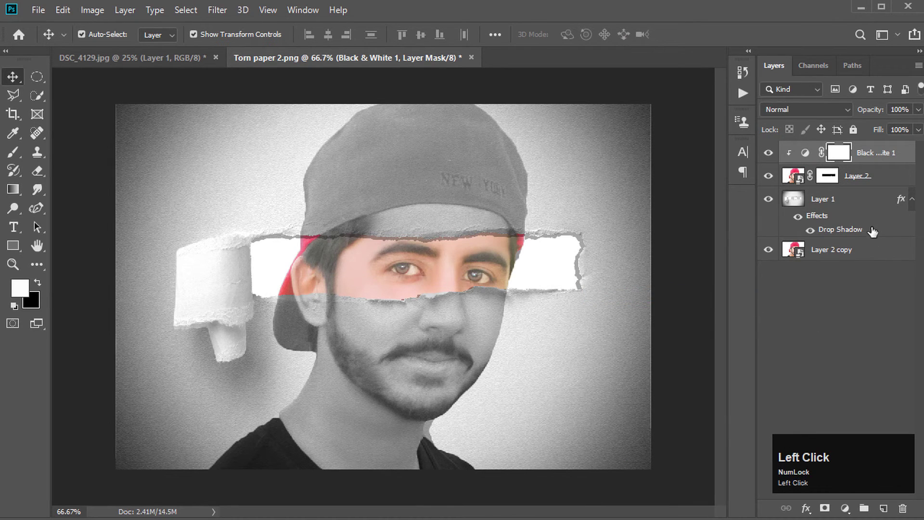